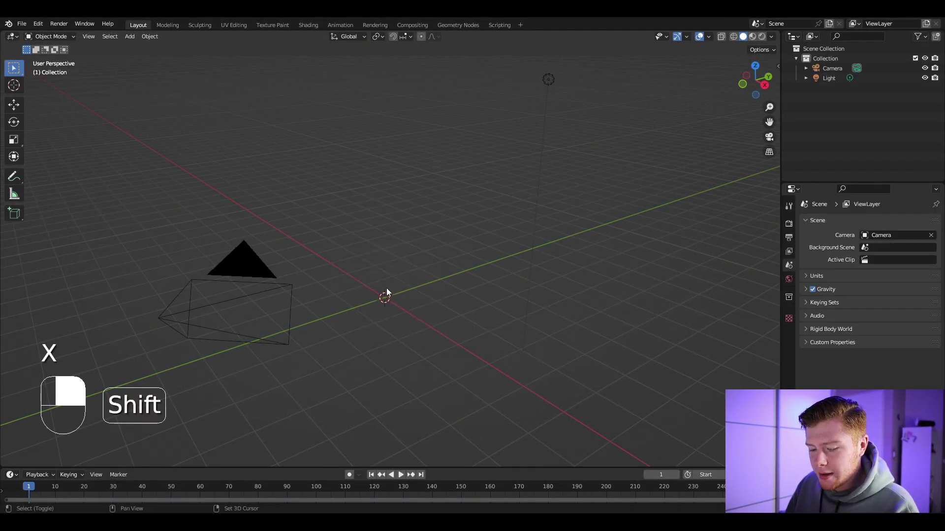
# Add a Bezier curve and create a new Geometry Nodes tree on it, framed in view.
pyautogui.press('shift+a')
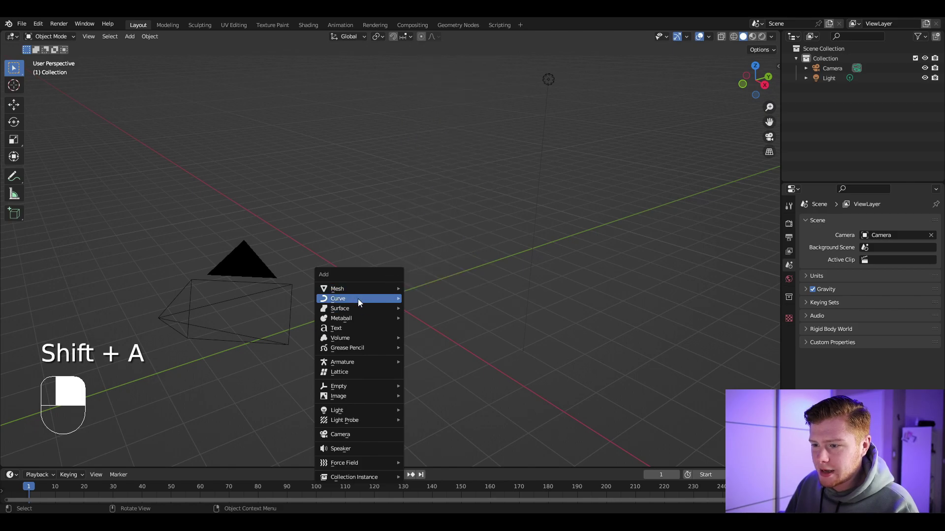
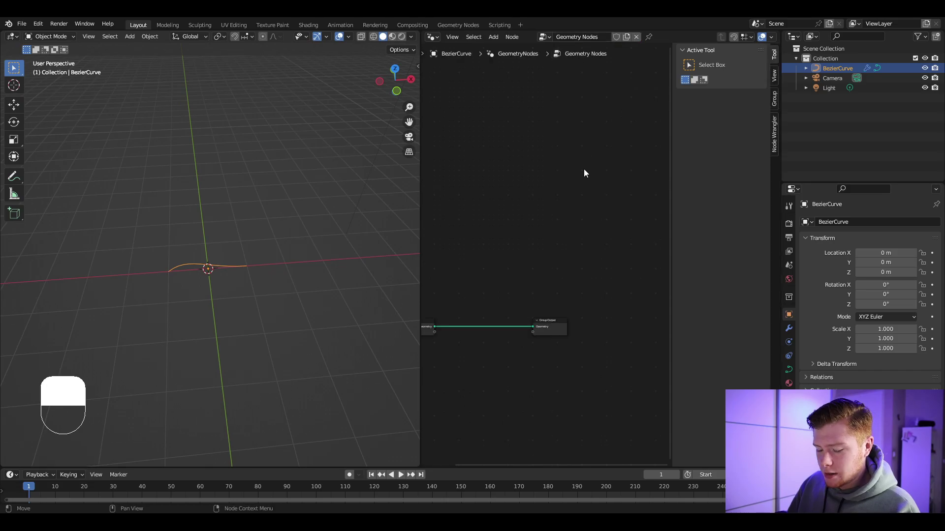
pyautogui.press('n')
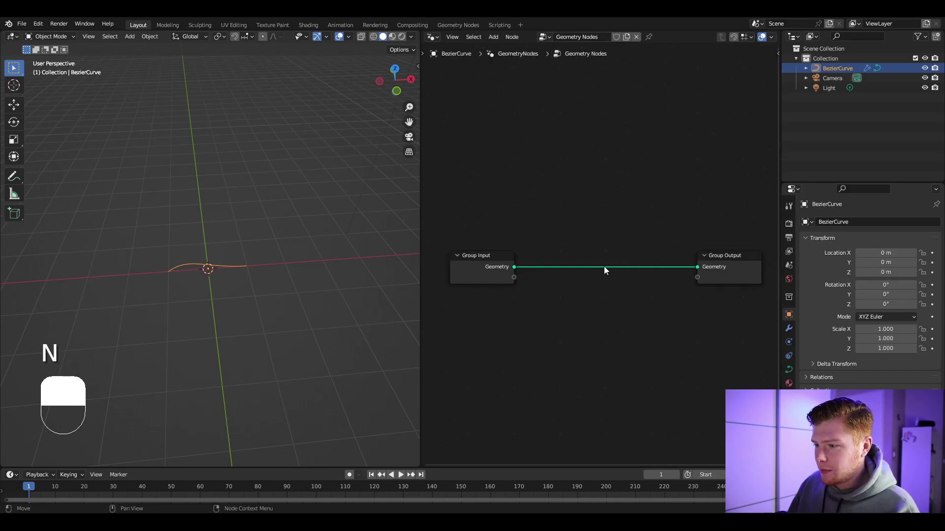
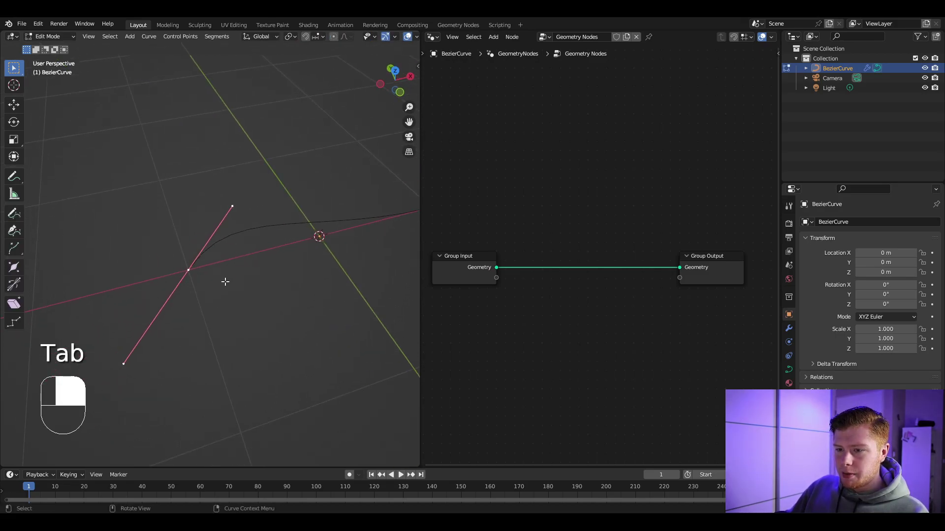
# Rotate the Bezier curve's control points in edit mode.
pyautogui.press('r')
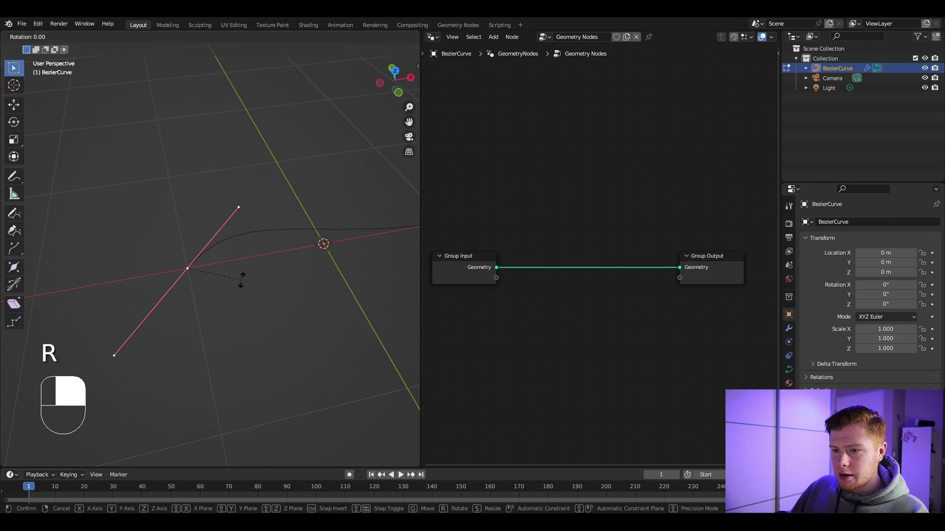
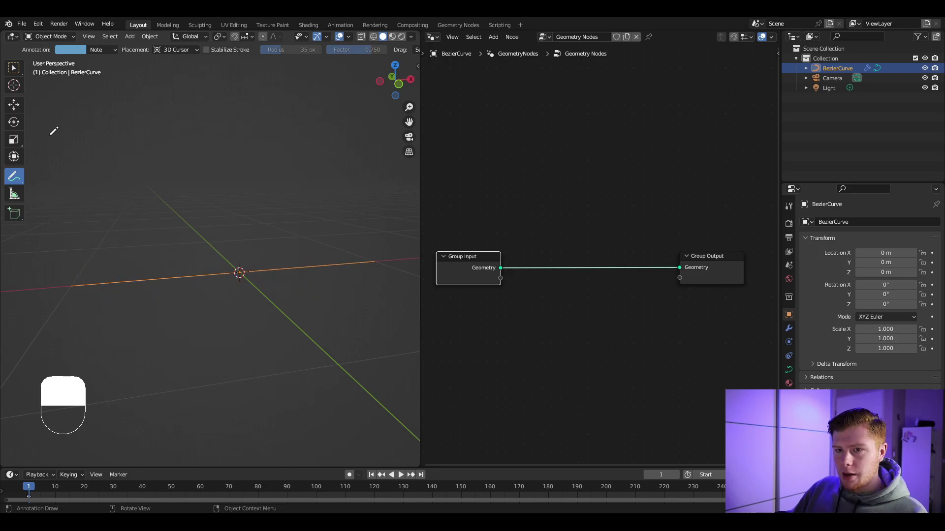
# Add a Set Position node and a Noise Texture feeding toward it, wired into the geometry flow.
pyautogui.press('shift+a')
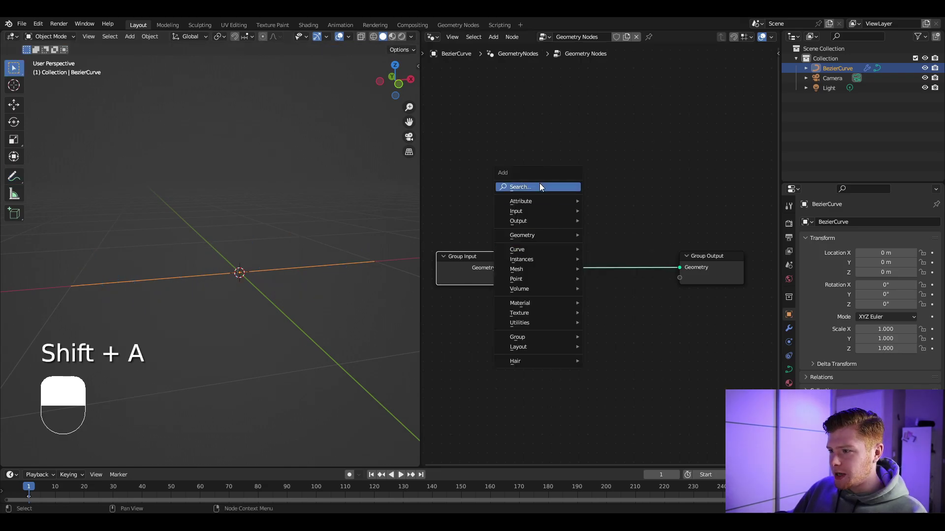
pyautogui.moveTo(593, 237); pyautogui.dragTo(693, 231)
pyautogui.press('g')
pyautogui.moveTo(730, 302); pyautogui.dragTo(510, 295)
pyautogui.press('shift+a')
pyautogui.moveTo(510, 295); pyautogui.dragTo(623, 271)
pyautogui.moveTo(622, 271); pyautogui.dragTo(599, 276)
# Add a Vector Math Subtract 0.5 between Noise color and Set Position offset, then tidy the layout.
pyautogui.press('shift+a')
pyautogui.moveTo(599, 276); pyautogui.dragTo(264, 357)
pyautogui.moveTo(264, 356); pyautogui.dragTo(243, 358)
pyautogui.moveTo(243, 358); pyautogui.dragTo(281, 331)
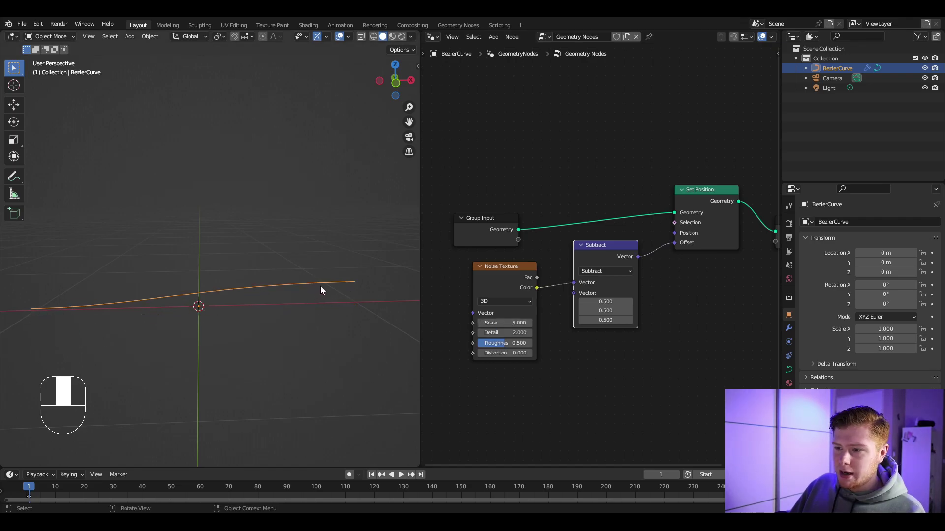
pyautogui.moveTo(482, 203); pyautogui.dragTo(484, 259)
pyautogui.press('g')
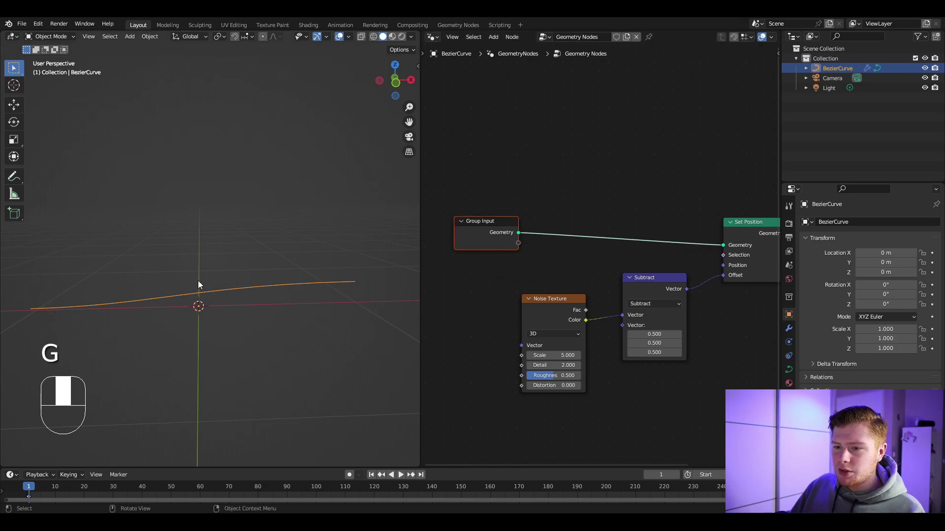
# Search for a Resample Curve node to add before Set Position.
pyautogui.press('shift+a')
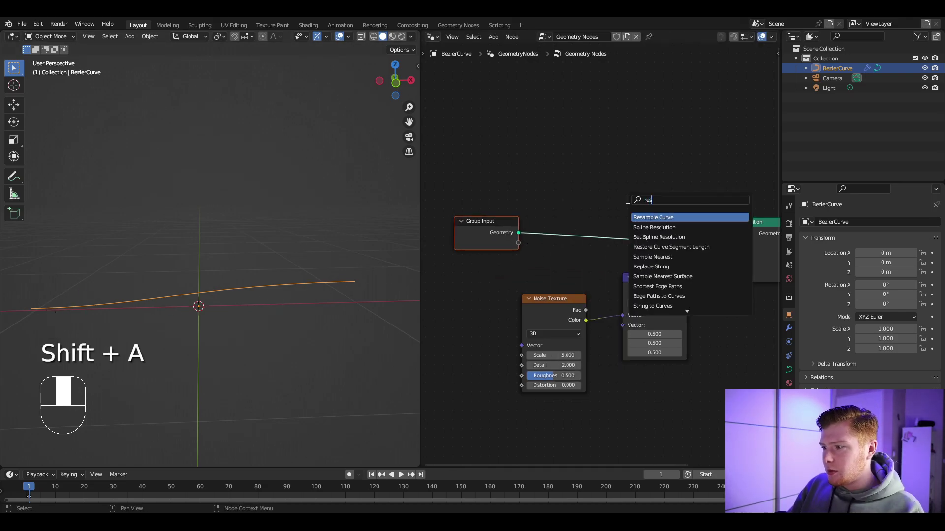
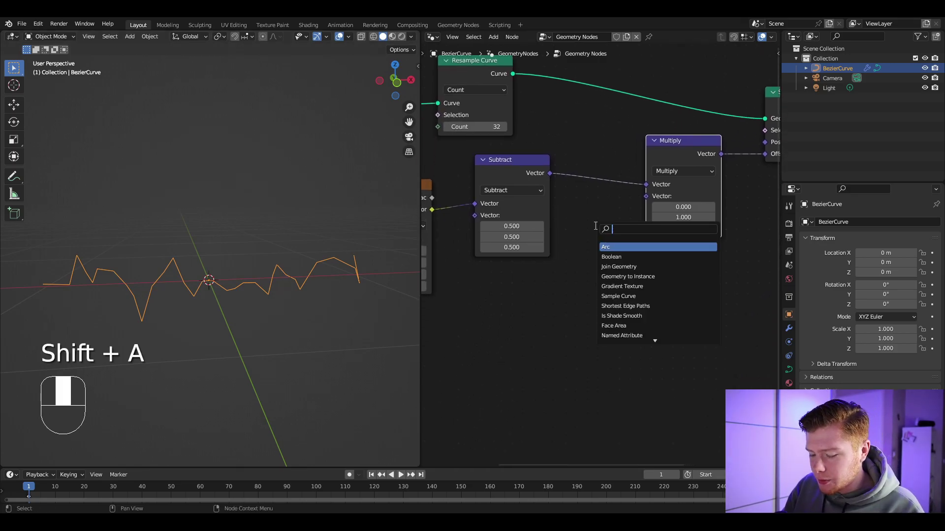
# Add Spline Parameter, link its Factor into the Multiply node, and bring in a ColorRamp.
pyautogui.press('Down')
pyautogui.press('Down')
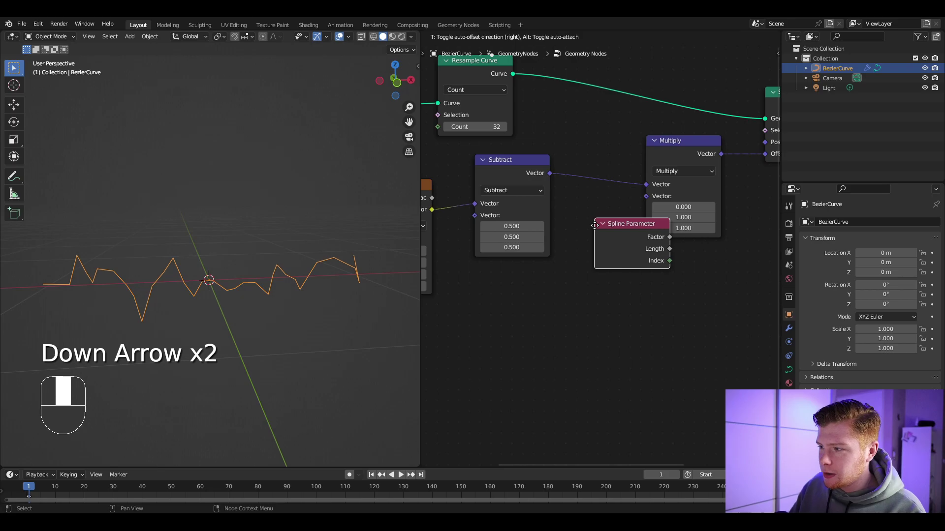
pyautogui.moveTo(433, 336); pyautogui.dragTo(463, 323)
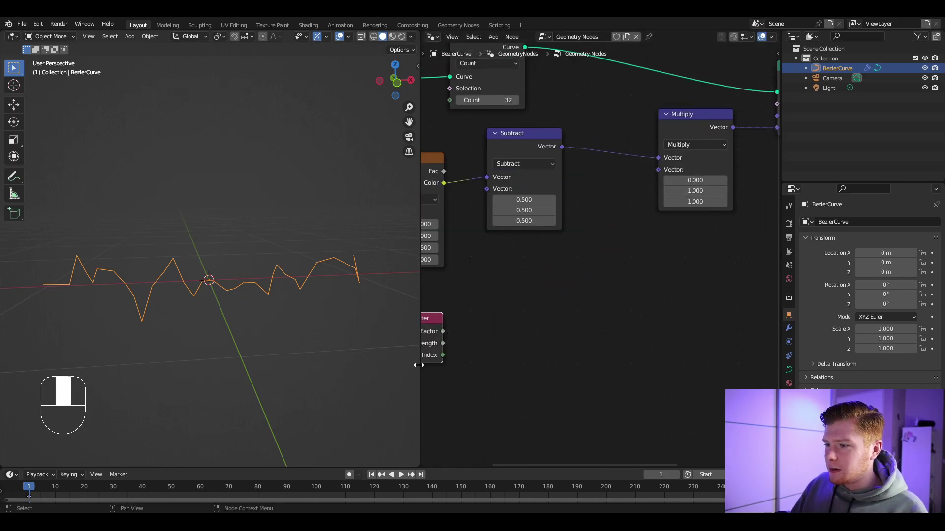
pyautogui.moveTo(453, 332); pyautogui.dragTo(544, 283)
pyautogui.press('shift+a')
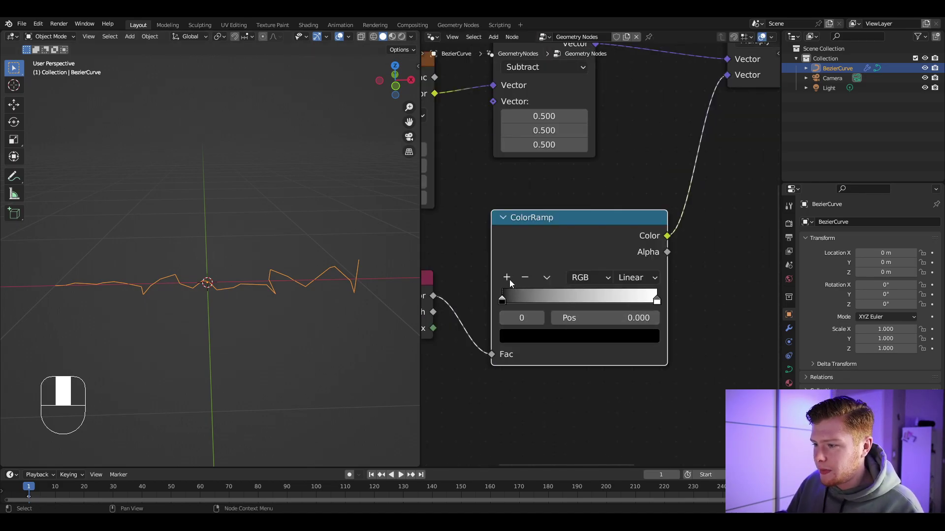
# Adjust the ColorRamp stops and feed its colour into the Combine XYZ Y and Z inputs.
pyautogui.moveTo(512, 283); pyautogui.dragTo(639, 337)
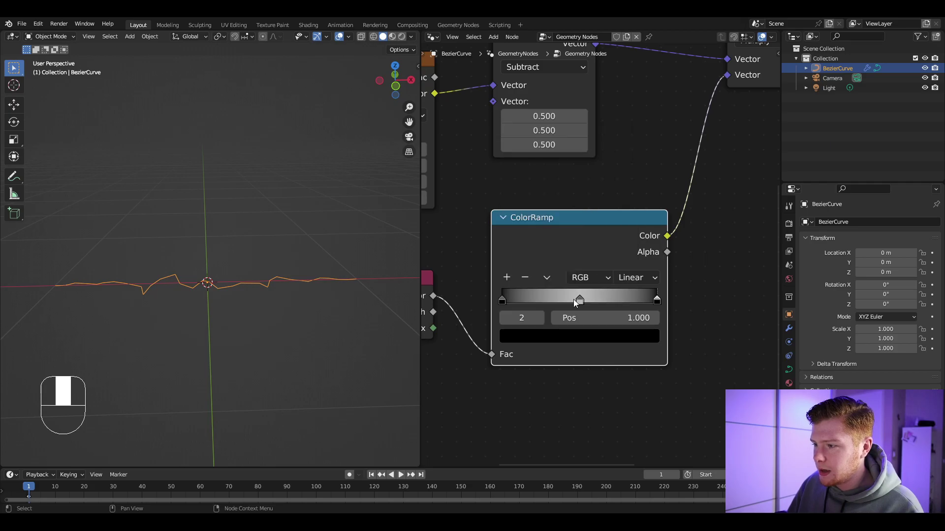
pyautogui.click(582, 303)
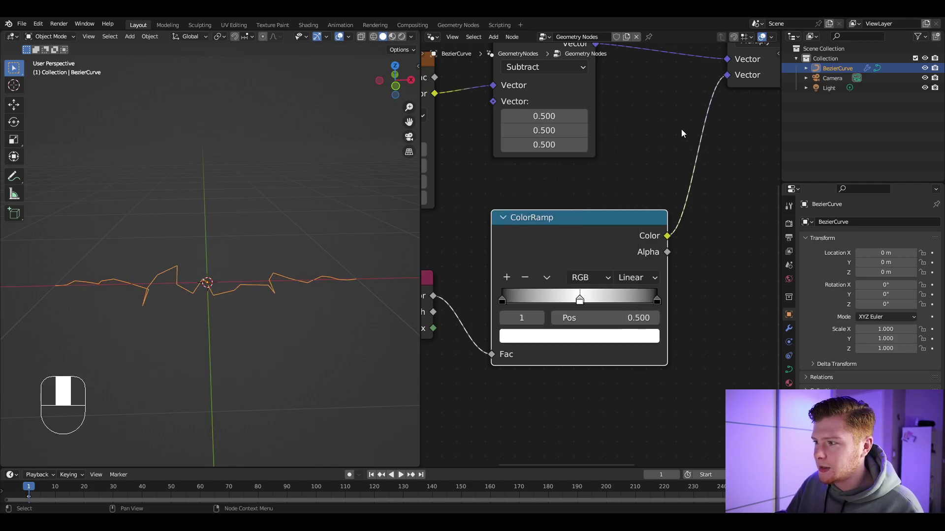
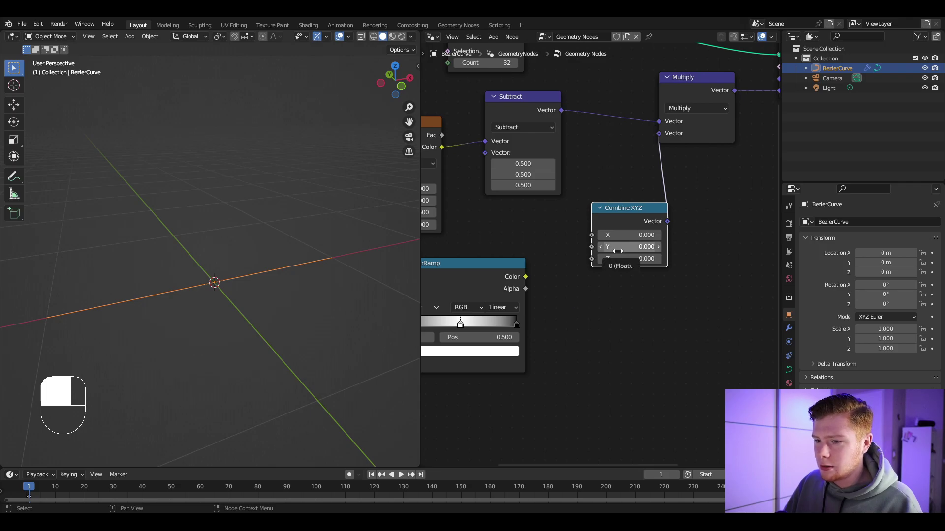
pyautogui.moveTo(562, 283); pyautogui.dragTo(528, 281)
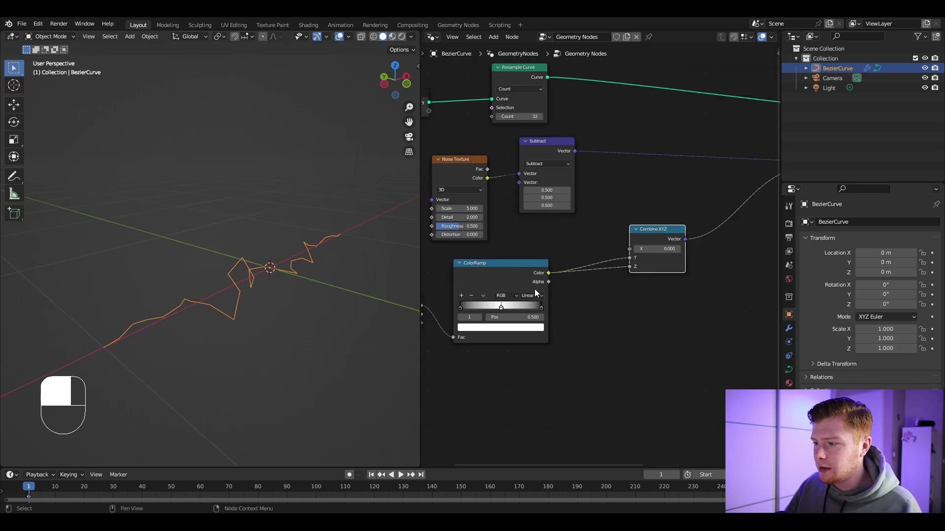
# Search for a Set Position node to add after Resample Curve.
pyautogui.press('shift+a')
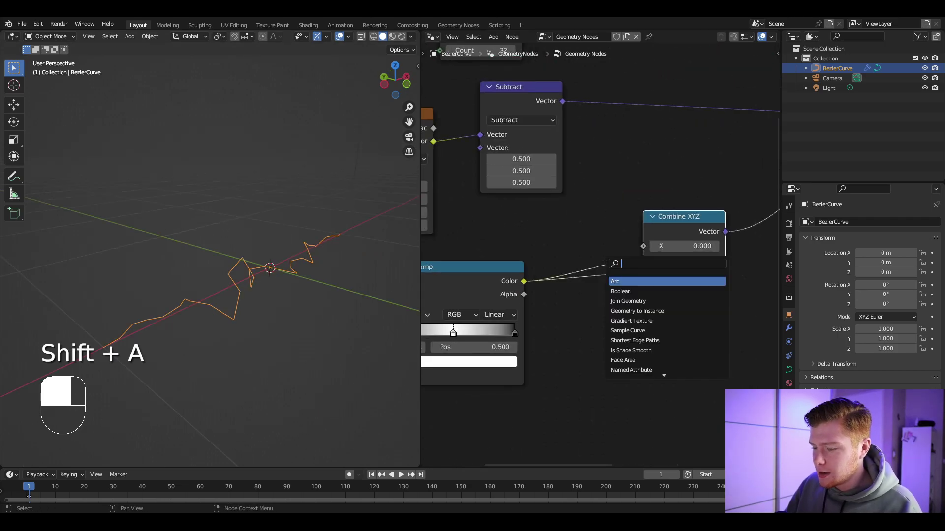
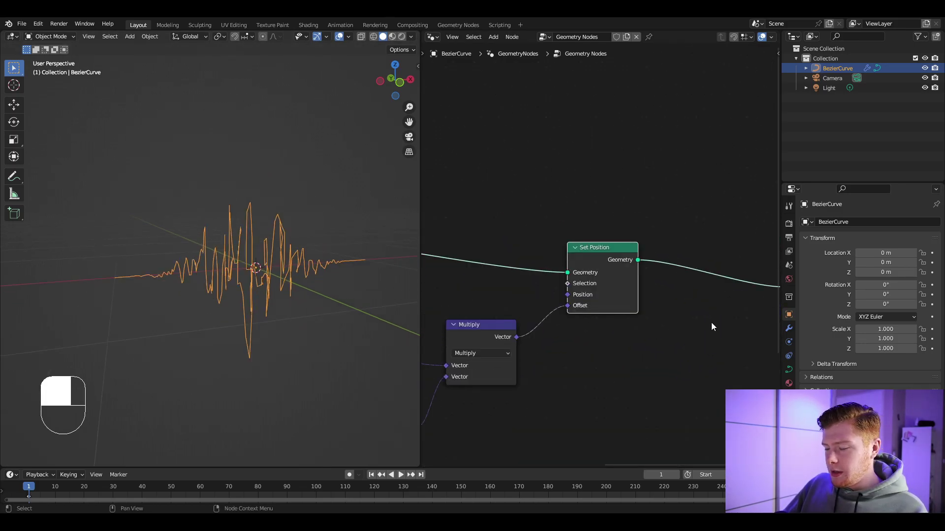
# Search for an Instance on Points node to scatter ico spheres on the curve.
pyautogui.press('shift+a')
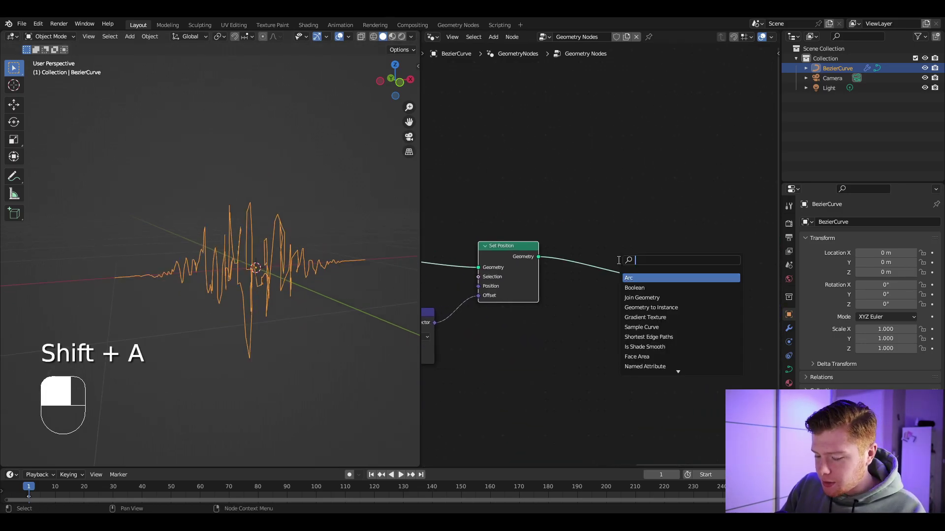
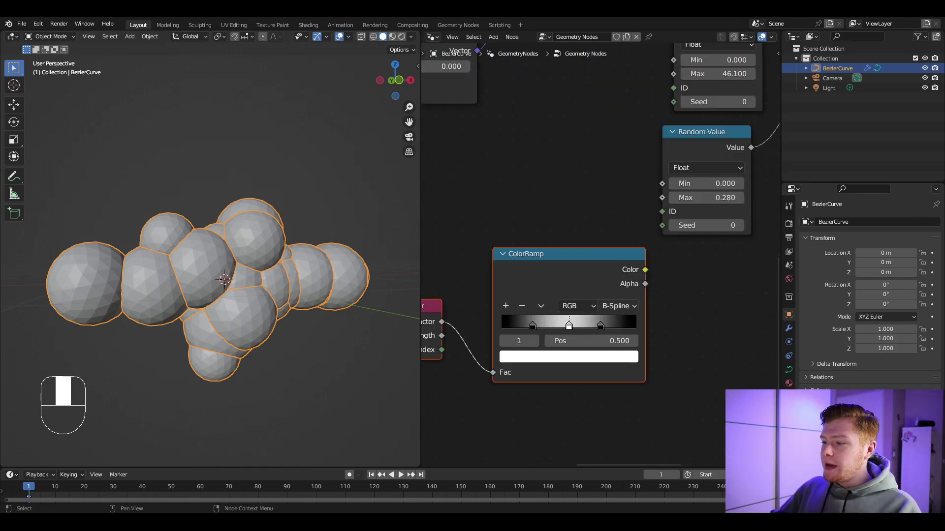
# Wire the second ColorRamp from Spline Parameter and frame the node tree.
pyautogui.moveTo(615, 311); pyautogui.dragTo(642, 339)
pyautogui.press('g')
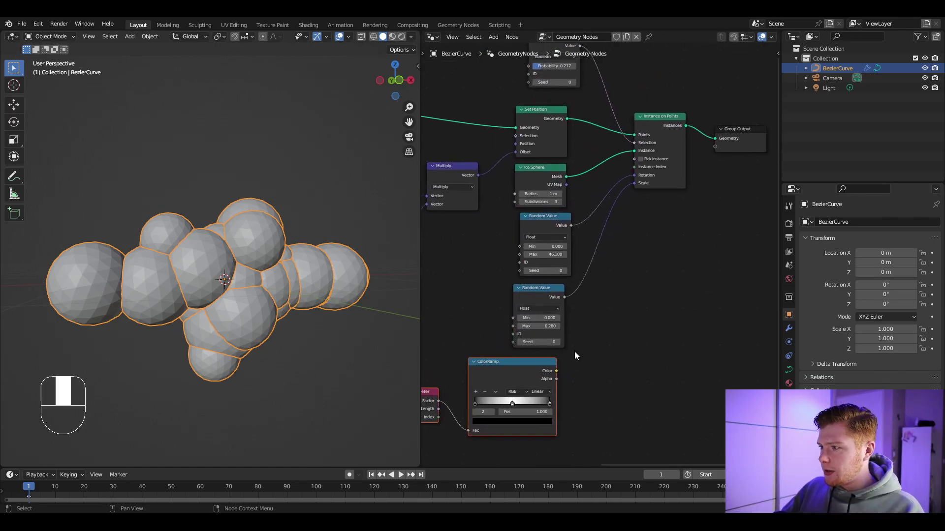
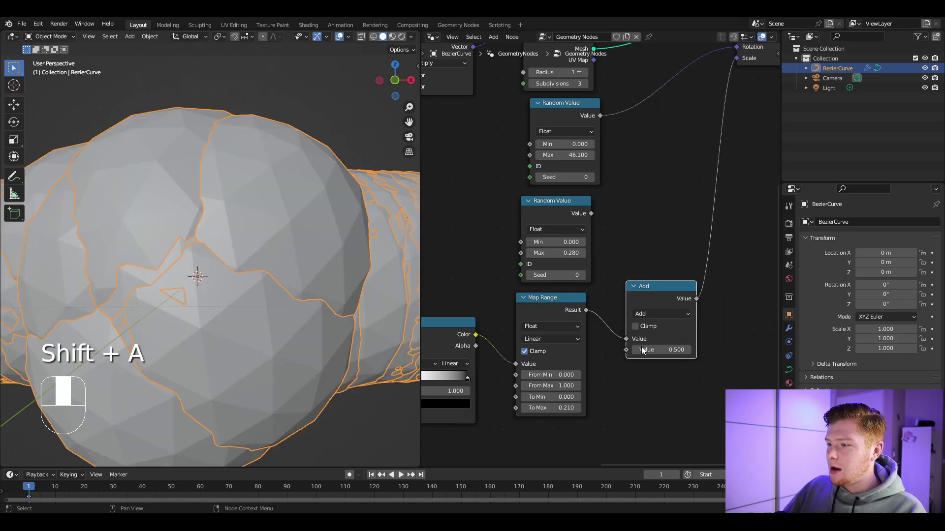
# Duplicate the Multiply node to chain a random factor into the sphere scale.
pyautogui.moveTo(610, 275); pyautogui.dragTo(586, 355)
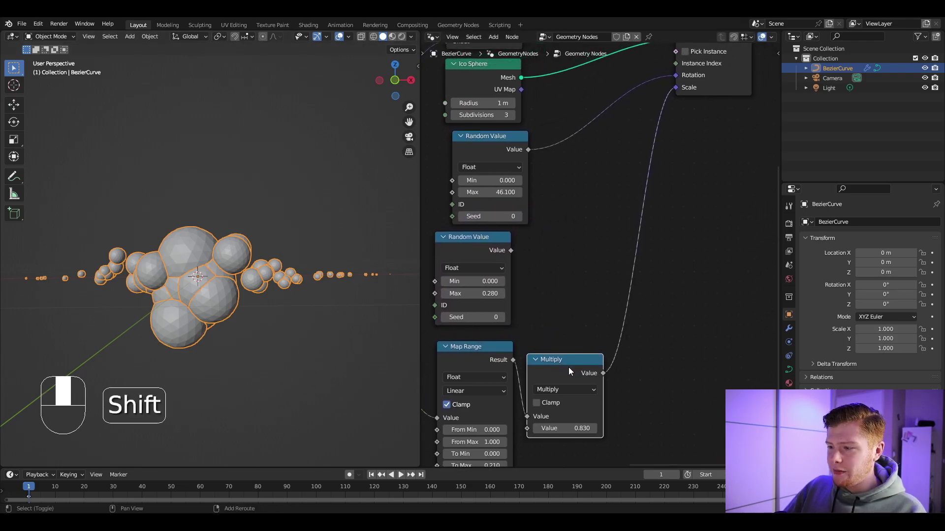
pyautogui.press('shift+d')
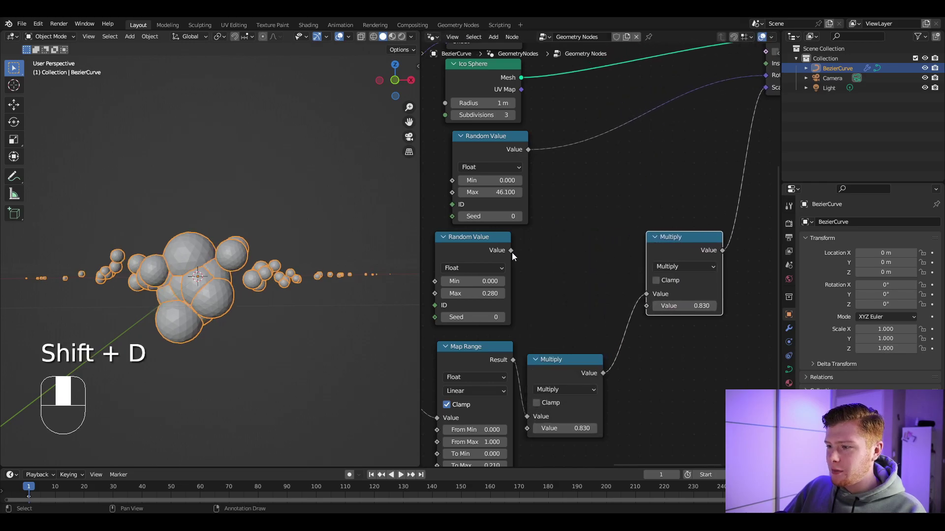
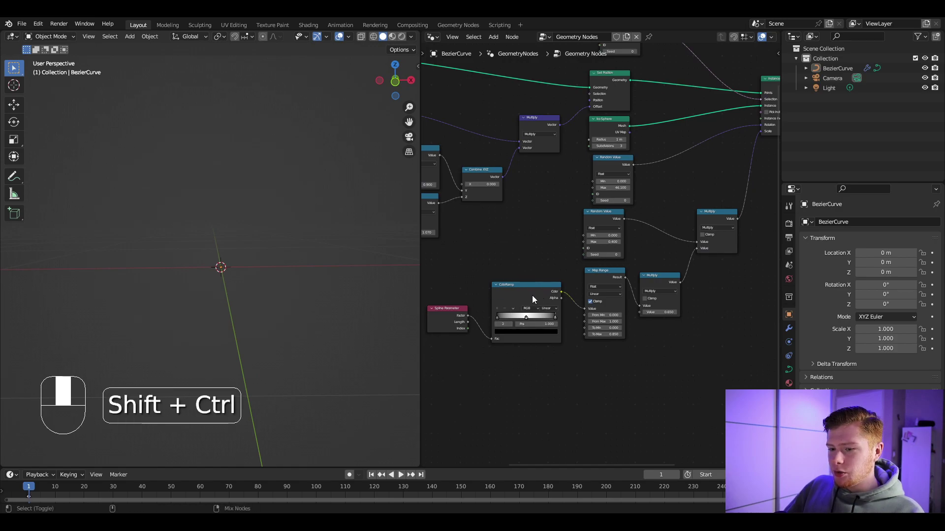
# Add a Merge by Distance node after Instance on Points in the sphere chain.
pyautogui.click(534, 299)
pyautogui.moveTo(606, 295); pyautogui.dragTo(587, 132)
pyautogui.moveTo(586, 132); pyautogui.dragTo(262, 333)
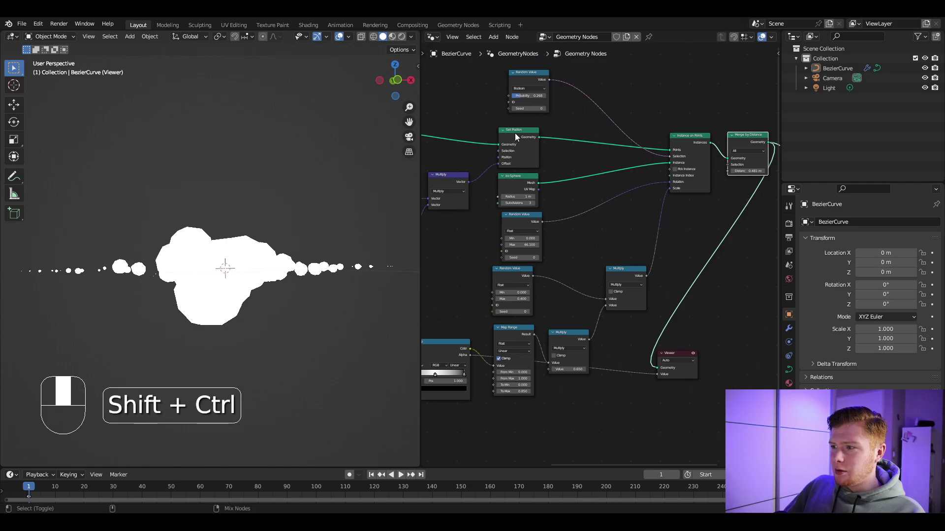
pyautogui.click(518, 136)
# Wire a Viewer node to the Set Position geometry and the tapered scale value.
pyautogui.moveTo(518, 136); pyautogui.dragTo(500, 339)
pyautogui.click(500, 339)
pyautogui.moveTo(500, 339); pyautogui.dragTo(227, 279)
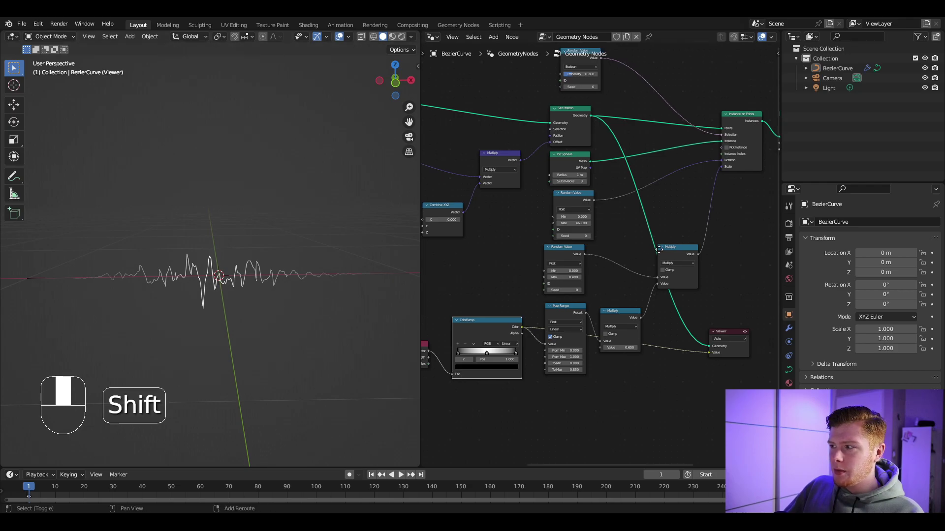
pyautogui.click(660, 126)
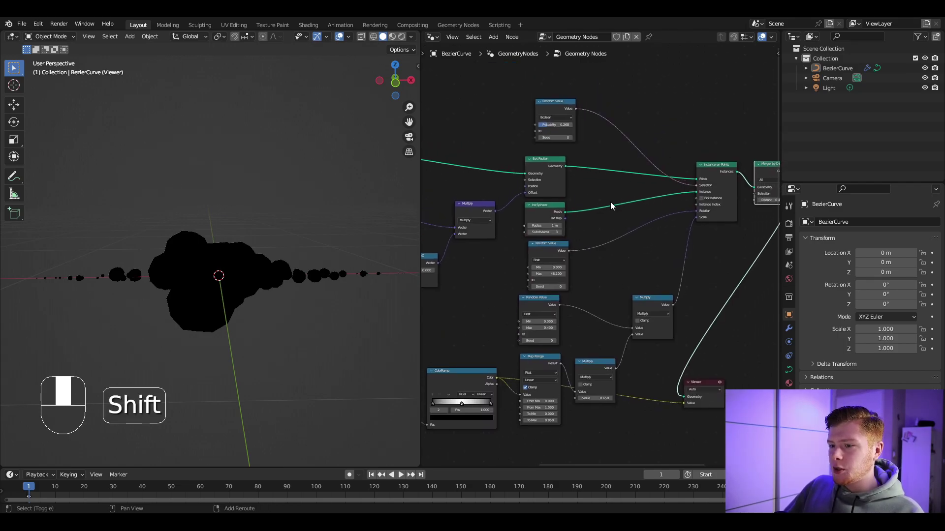
# Bring up the add-node search beside Instance on Points to insert Capture Attribute.
pyautogui.press('shift+a')
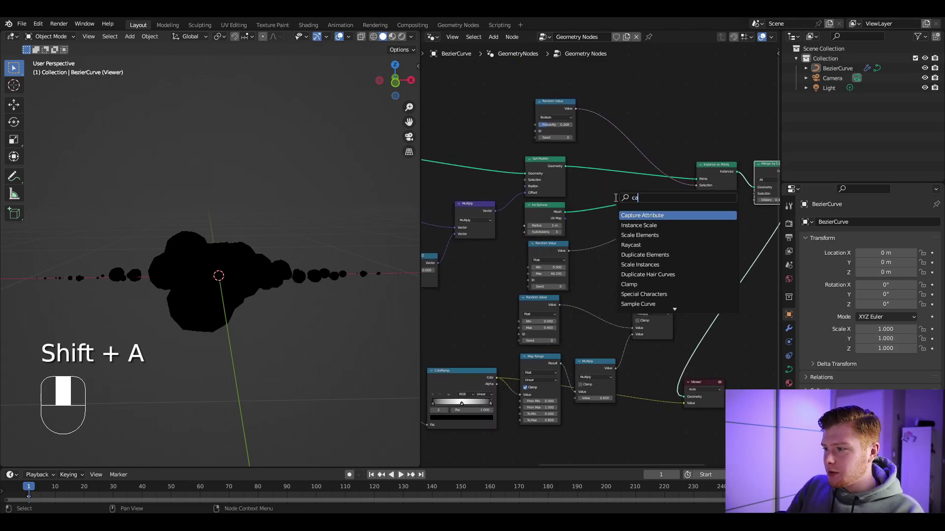
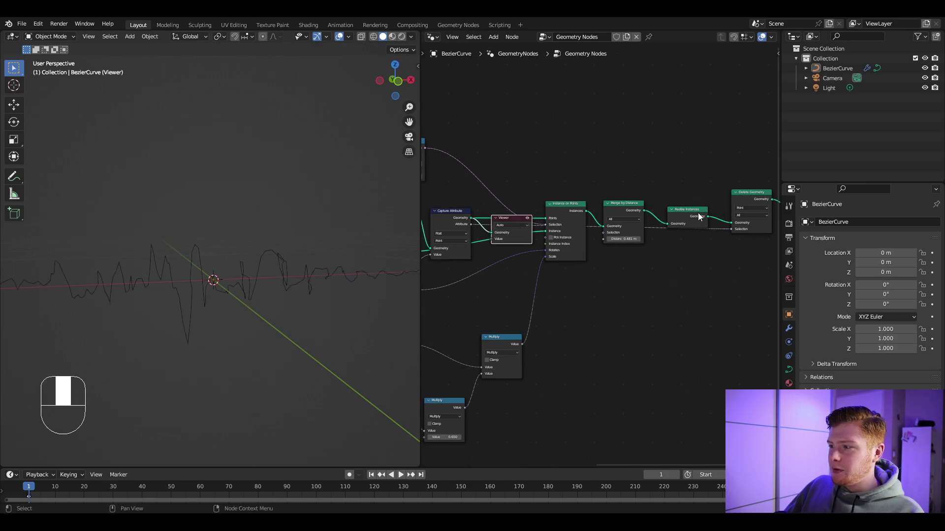
# Link Capture Attribute into Instance on Points and Realize Instances after Merge by Distance.
pyautogui.middleClick(694, 220)
pyautogui.click(693, 220)
pyautogui.moveTo(495, 251); pyautogui.dragTo(508, 221)
pyautogui.click(508, 222)
pyautogui.click(458, 225)
# Pull the captured Attribute output into empty space and search for a Map Range node.
pyautogui.middleClick(699, 208)
pyautogui.click(695, 217)
pyautogui.moveTo(694, 217); pyautogui.dragTo(631, 257)
pyautogui.press('shift+a')
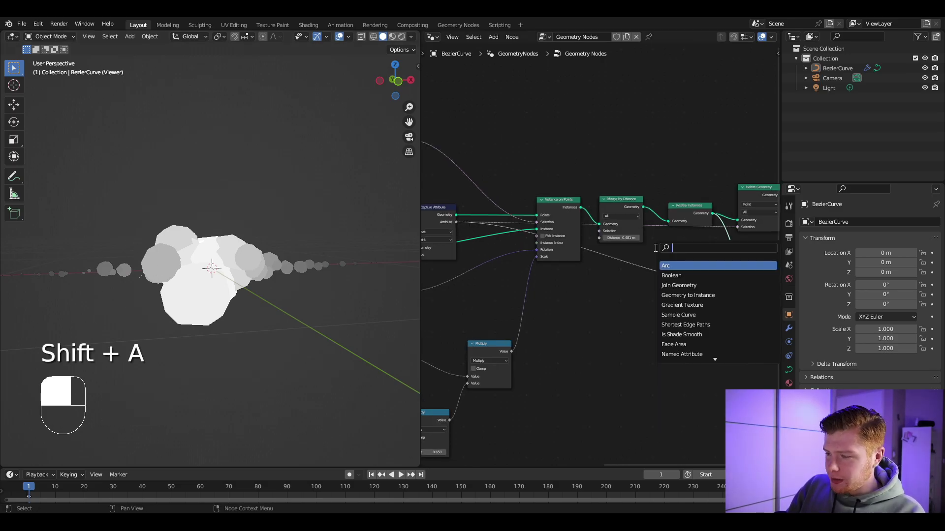